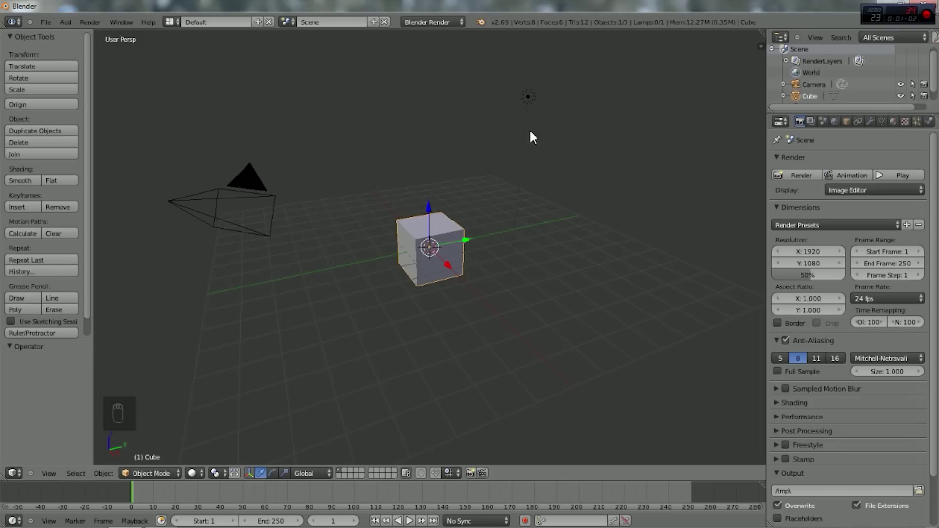
Step: Delete the default cube and lamp and switch the render engine to Cycles
{"action": "left_click_drag", "start_coordinate": [418, 275], "coordinate": [561, 230]}
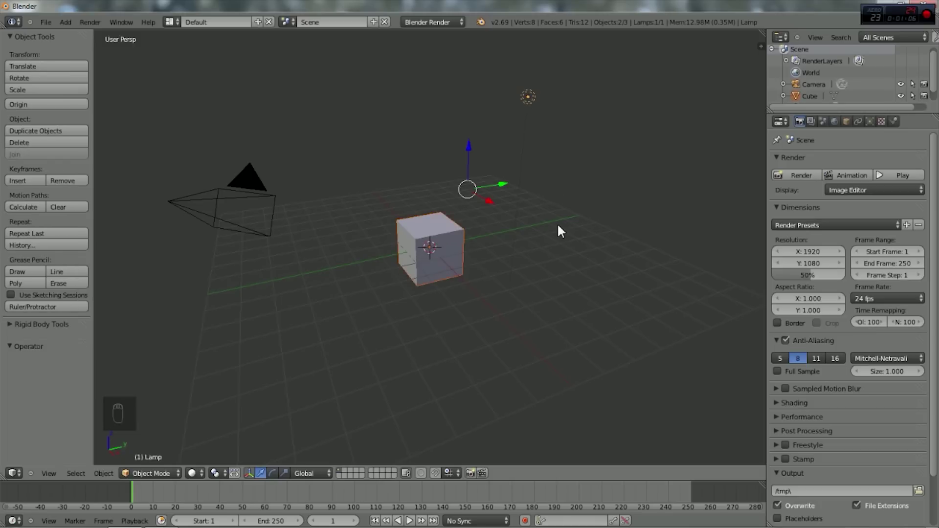
{"action": "key", "text": "x"}
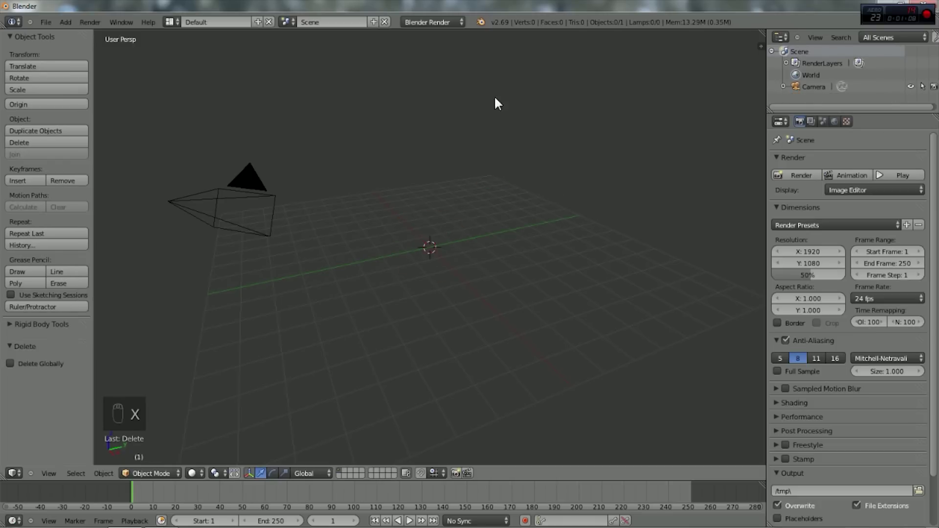
{"action": "left_click_drag", "start_coordinate": [427, 23], "coordinate": [230, 214]}
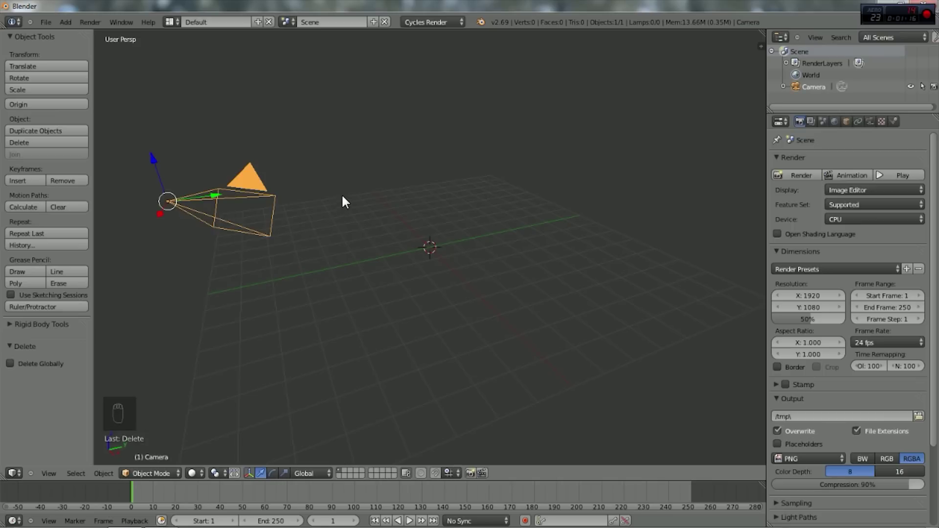
Step: Reset the camera's location and rotation to the origin, then rotate it 90 degrees
{"action": "key", "text": "alt+r"}
{"action": "key", "text": "alt+g"}
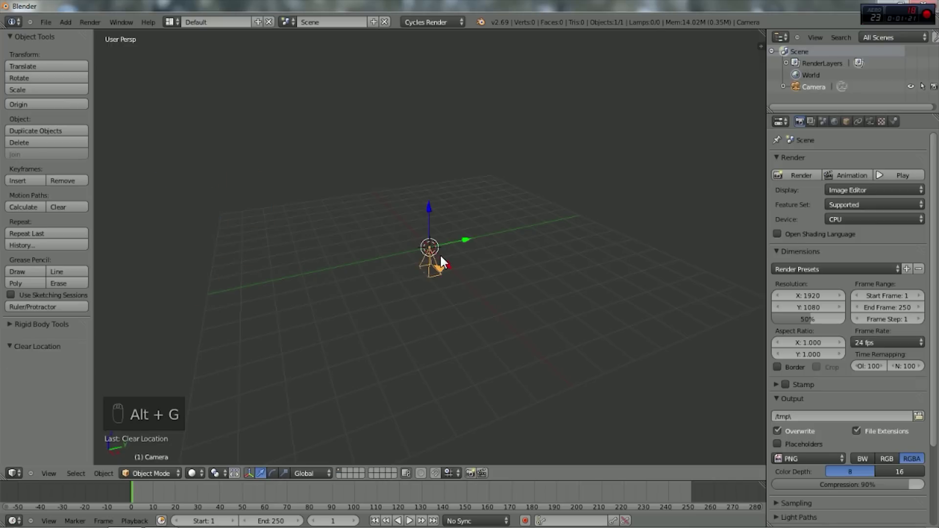
{"action": "key", "text": "r"}
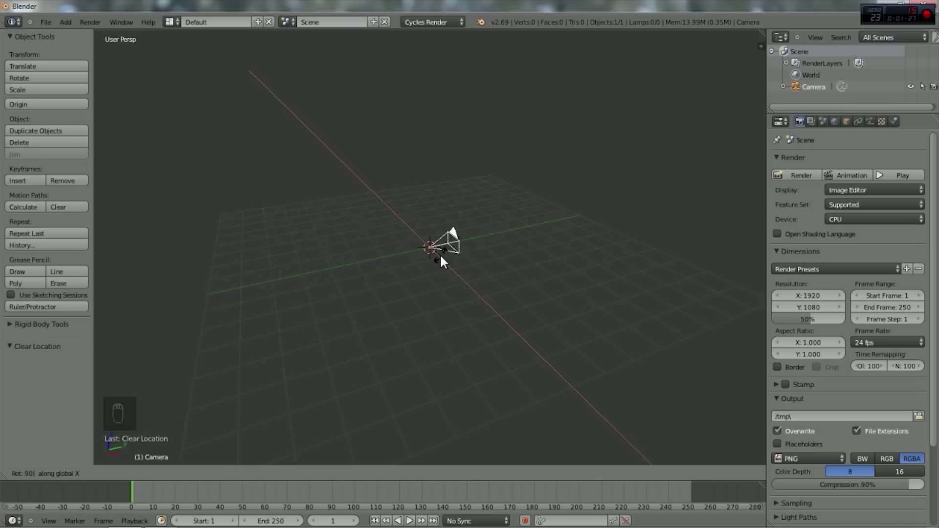
{"action": "left_click", "coordinate": [470, 243]}
Step: Confirm the camera's shift along Y and bring up the Add object list for a new plane
{"action": "left_click", "coordinate": [263, 291]}
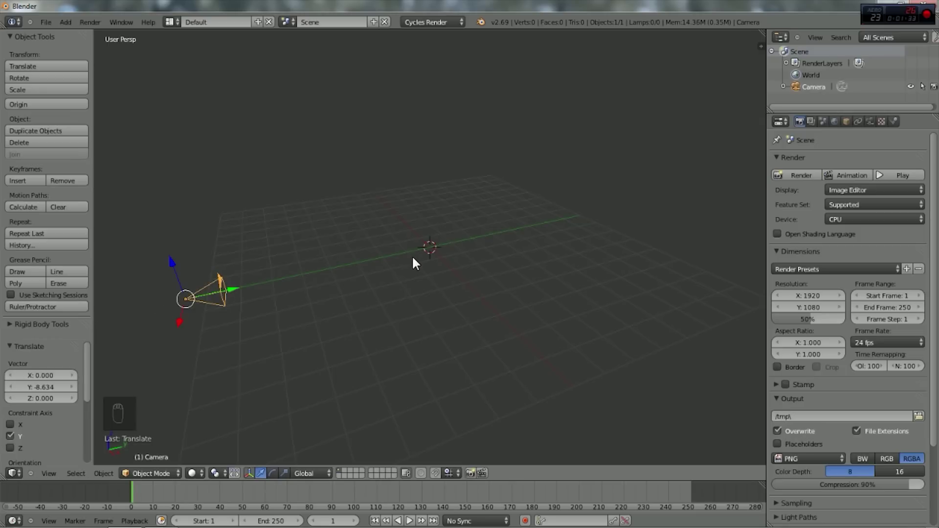
{"action": "key", "text": "shift+a"}
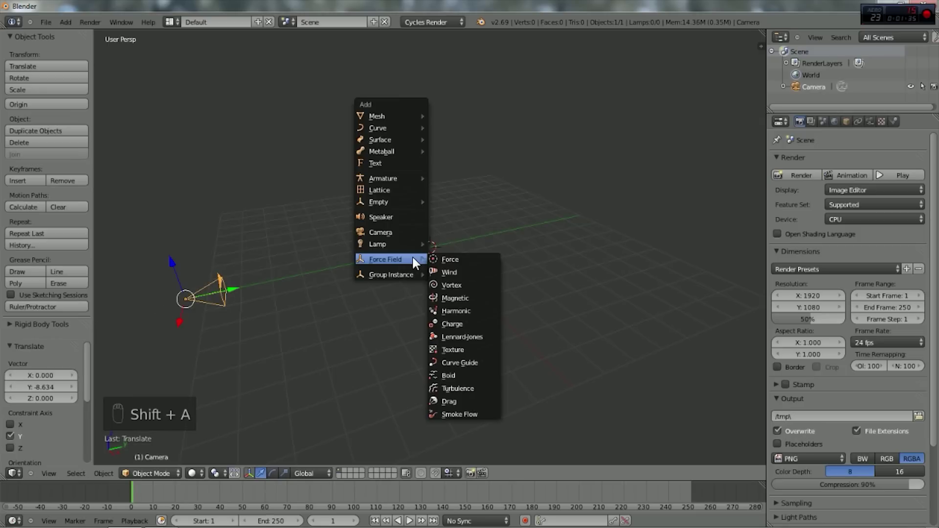
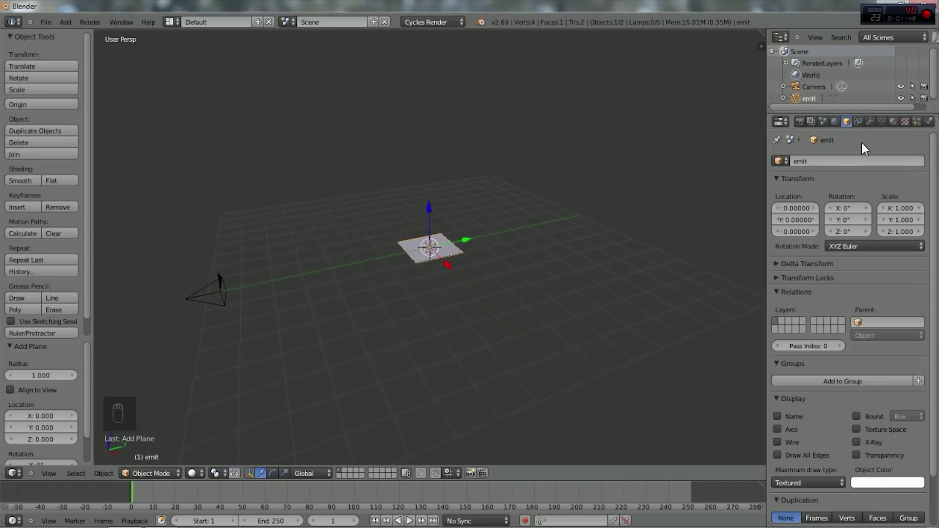
Step: Give the World background a Sky Texture with turbidity 2.2 and ground albedo 0.2
{"action": "left_click_drag", "start_coordinate": [837, 124], "coordinate": [848, 229]}
{"action": "left_click_drag", "start_coordinate": [760, 145], "coordinate": [787, 275]}
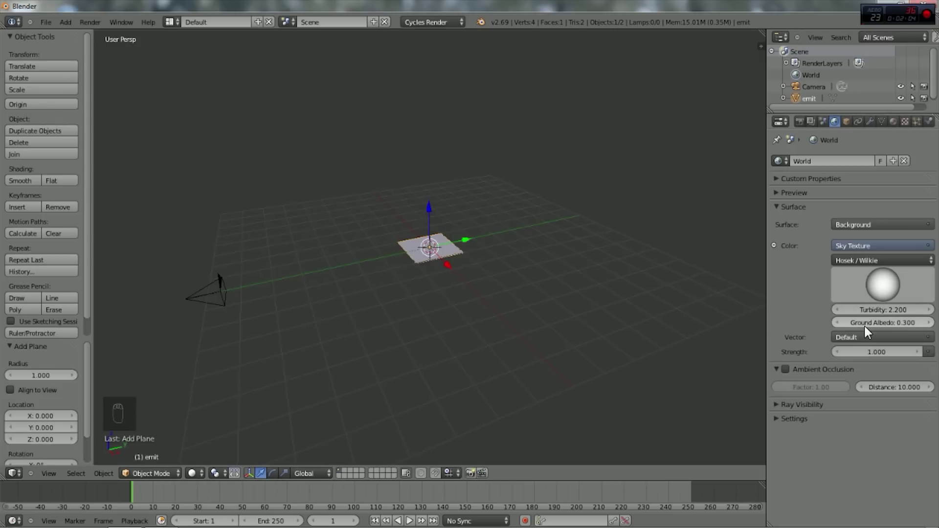
{"action": "left_click_drag", "start_coordinate": [837, 328], "coordinate": [437, 257]}
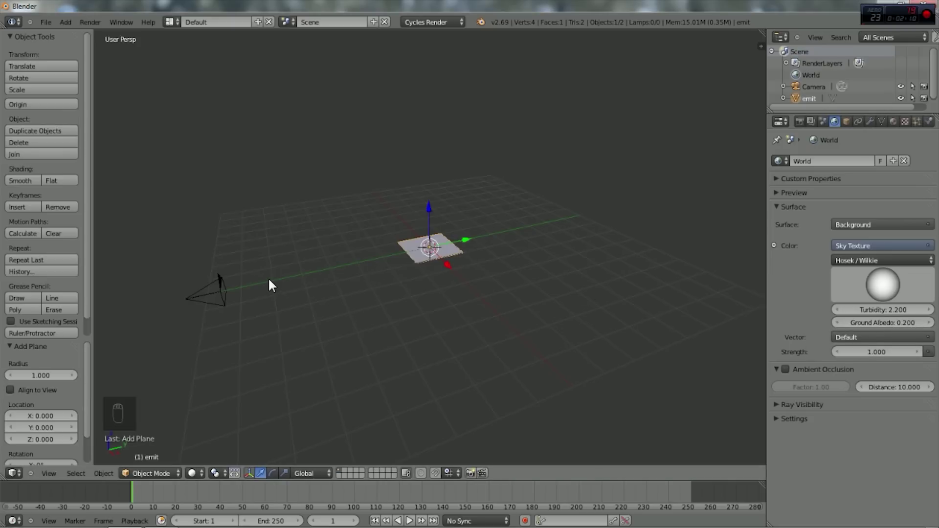
Step: From the camera view, set sky turbidity 2.1 and raise background strength to 1.5
{"action": "key", "text": "KP_0"}
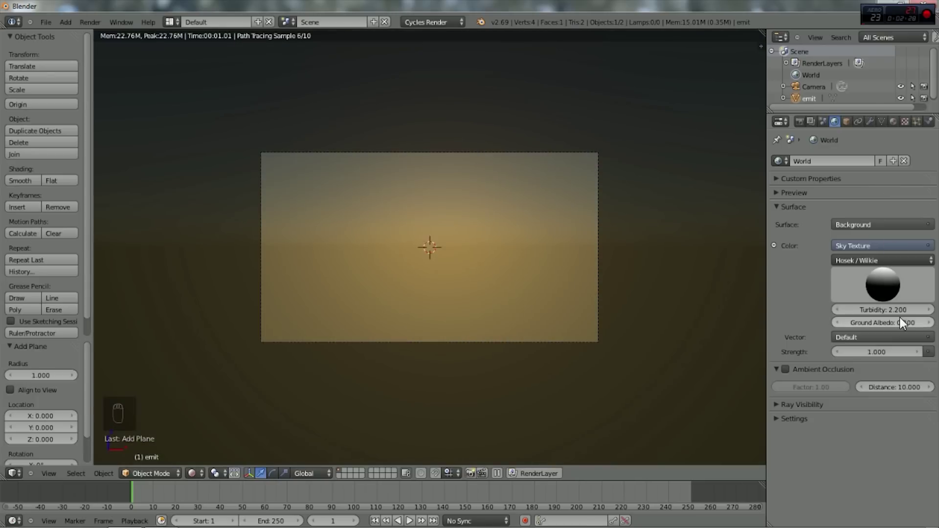
{"action": "left_click_drag", "start_coordinate": [917, 353], "coordinate": [886, 275]}
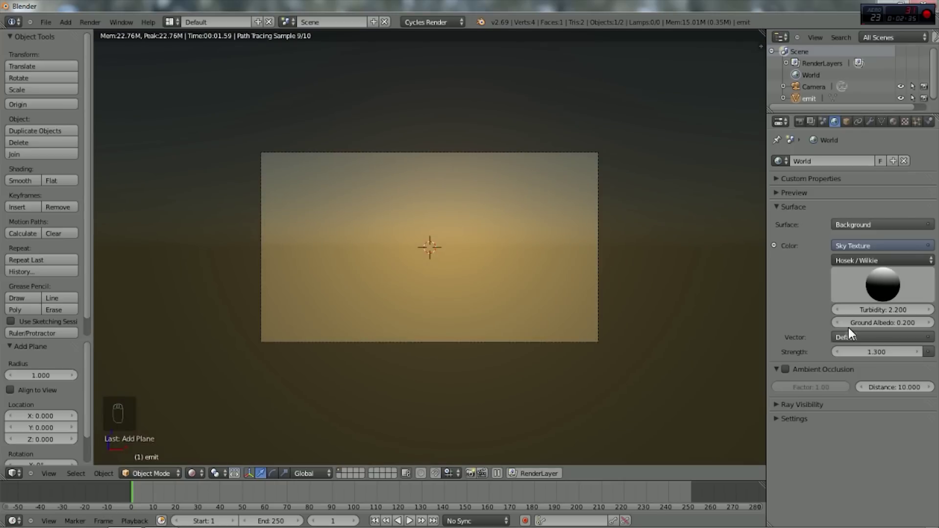
{"action": "left_click", "coordinate": [661, 313]}
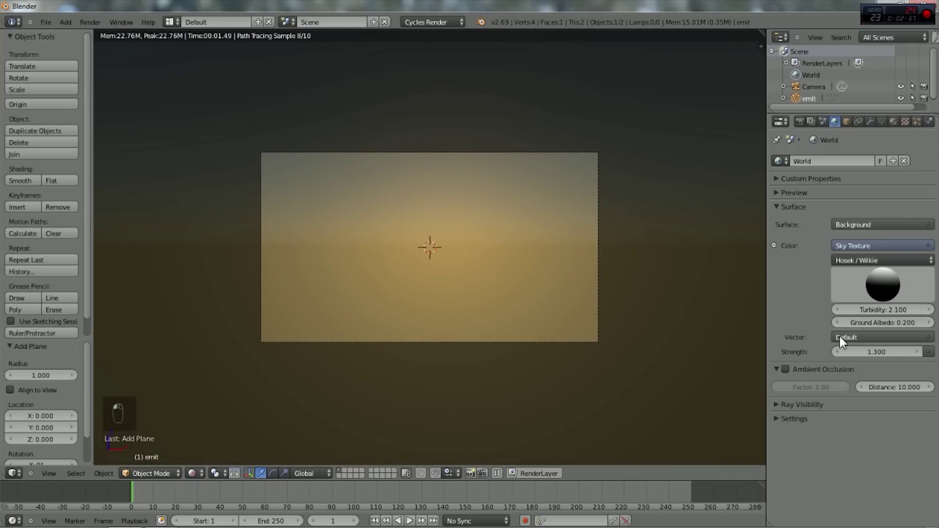
{"action": "middle_click", "coordinate": [931, 350]}
{"action": "left_click_drag", "start_coordinate": [918, 347], "coordinate": [930, 362]}
{"action": "middle_click", "coordinate": [931, 362]}
{"action": "left_click_drag", "start_coordinate": [921, 354], "coordinate": [886, 273]}
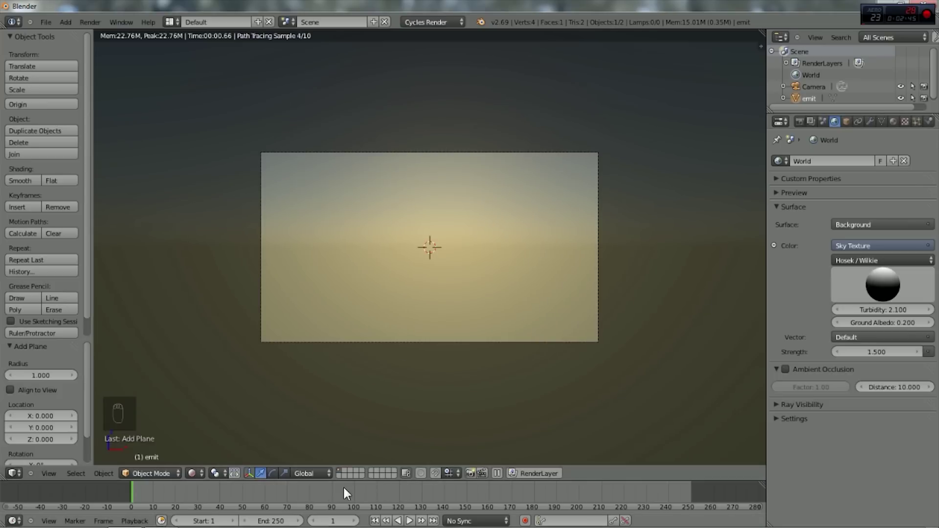
Step: Return the viewport to Solid shading
{"action": "left_click", "coordinate": [196, 475]}
{"action": "left_click_drag", "start_coordinate": [201, 448], "coordinate": [462, 262]}
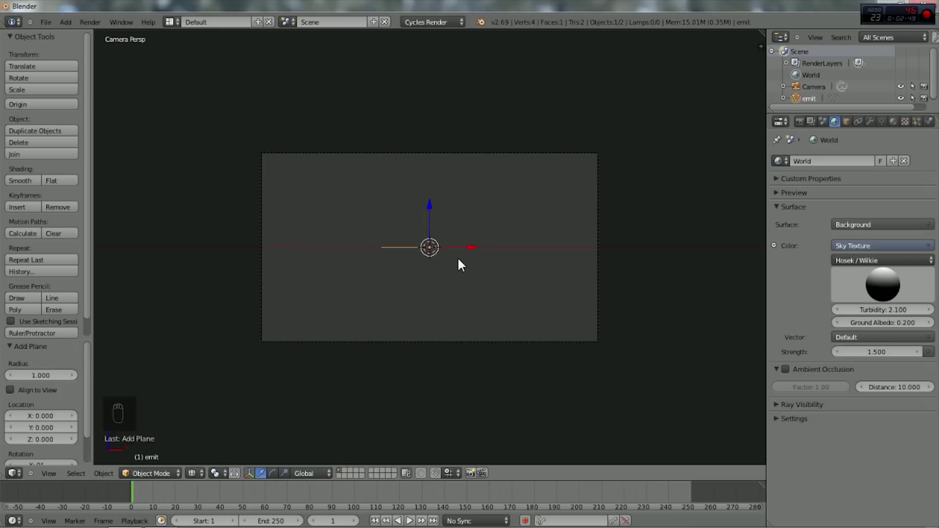
Step: Select the camera and move it upward above the emit plane
{"action": "left_click_drag", "start_coordinate": [495, 155], "coordinate": [454, 355]}
{"action": "key", "text": "g"}
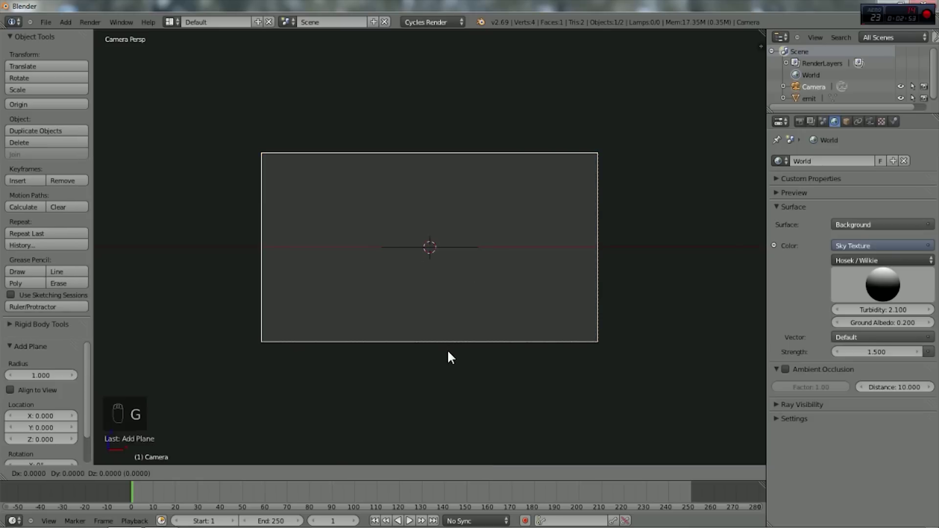
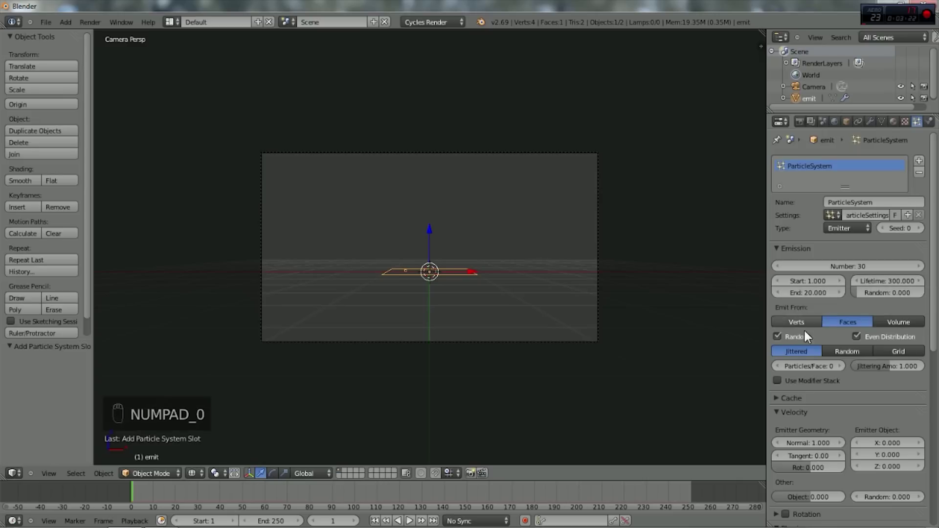
Step: Set the particle count, emission end and lifetime, size 0.03 and gravity weight 0, then play
{"action": "left_click_drag", "start_coordinate": [778, 266], "coordinate": [769, 301]}
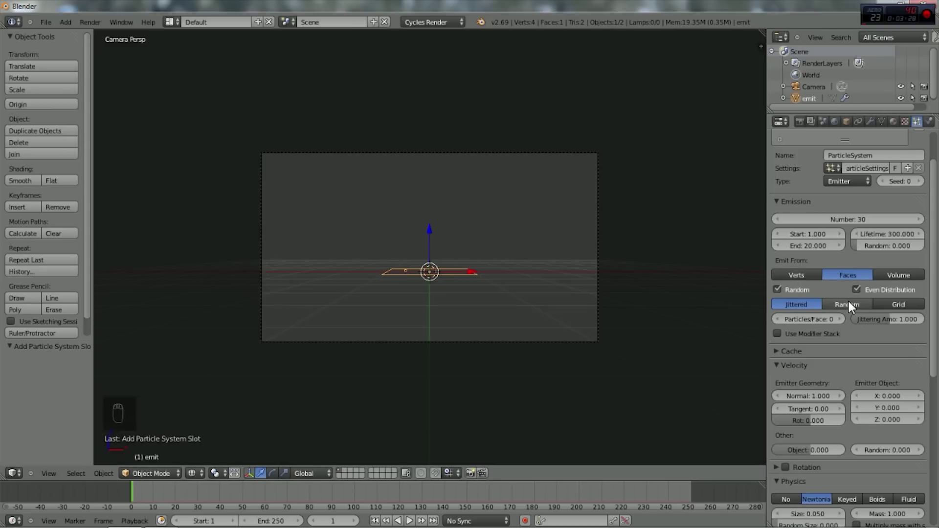
{"action": "left_click_drag", "start_coordinate": [853, 300], "coordinate": [782, 285]}
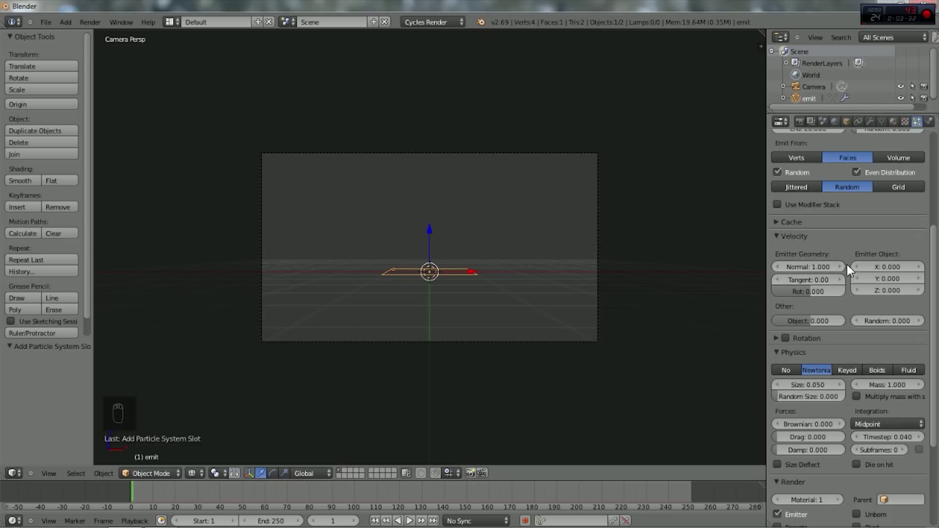
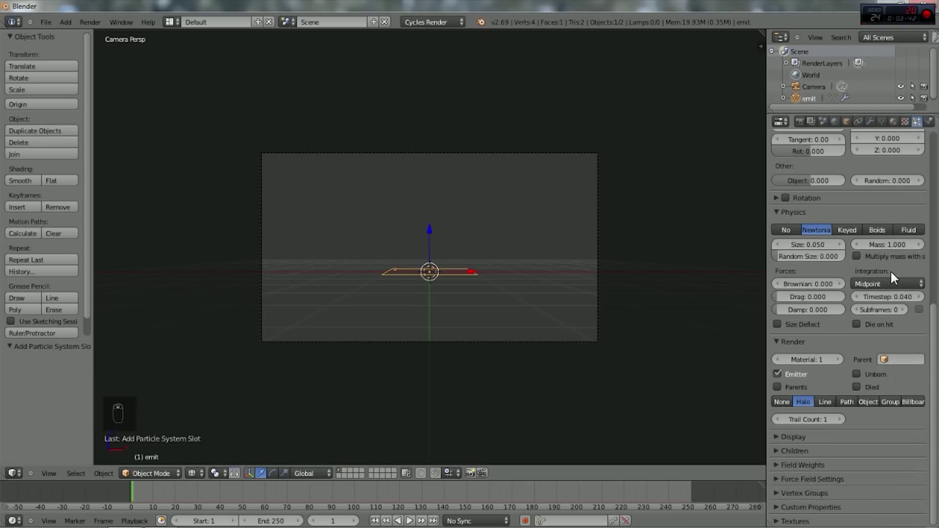
{"action": "left_click_drag", "start_coordinate": [778, 246], "coordinate": [828, 249]}
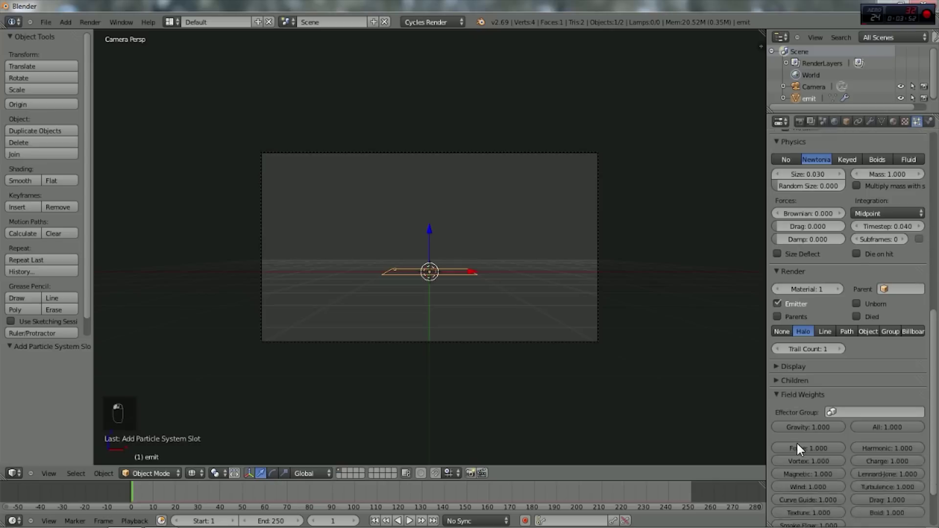
{"action": "left_click_drag", "start_coordinate": [839, 386], "coordinate": [850, 357]}
{"action": "left_click_drag", "start_coordinate": [850, 357], "coordinate": [449, 249]}
Step: Stop the particle playback and switch the 3D view to an empty layer
{"action": "key", "text": "alt+a"}
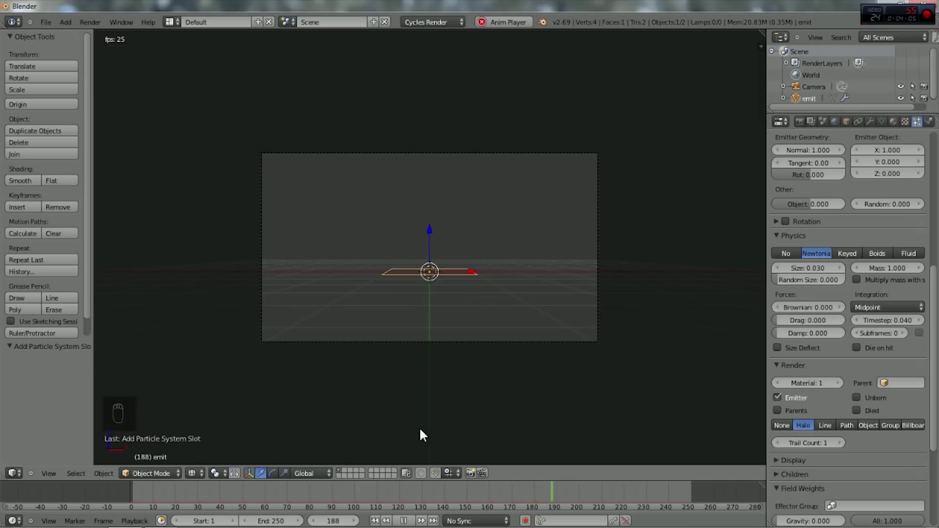
{"action": "left_click_drag", "start_coordinate": [407, 520], "coordinate": [106, 25]}
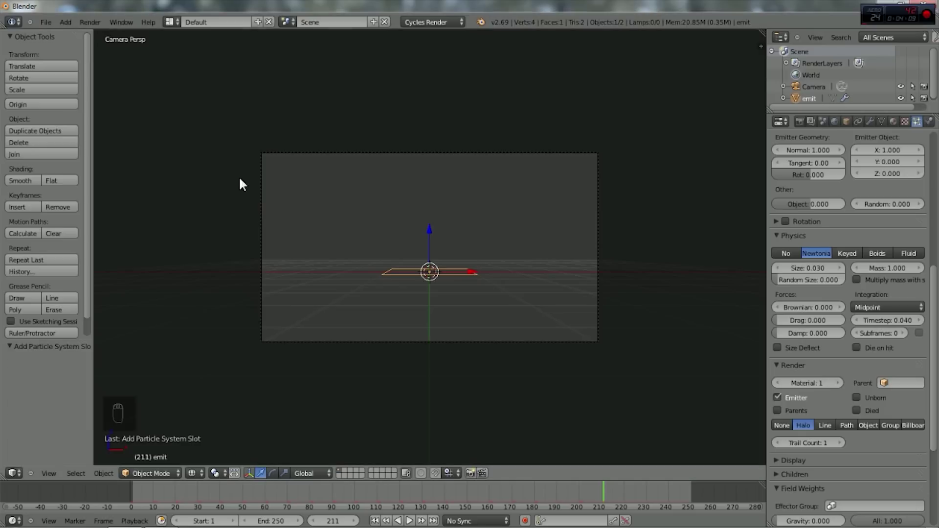
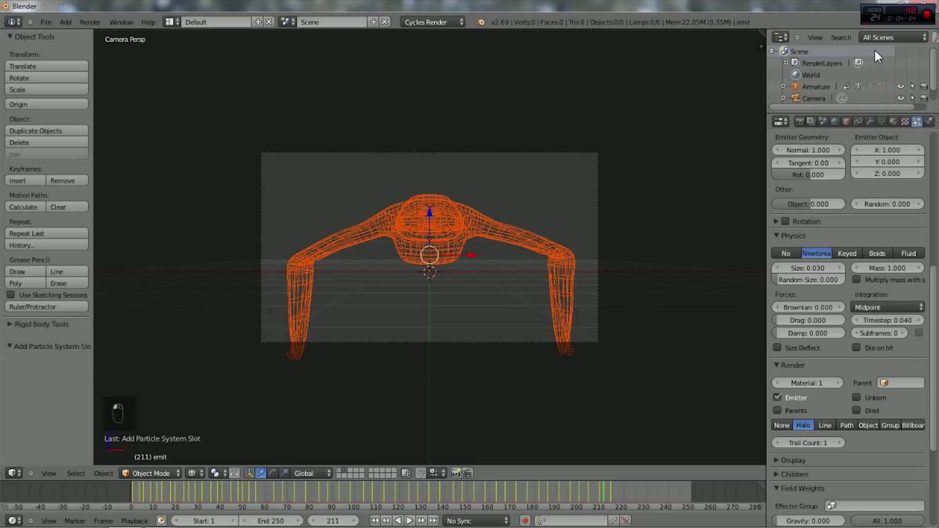
Step: Select the appended bird model in the viewport to preview its flapping
{"action": "middle_click", "coordinate": [484, 292]}
{"action": "left_click", "coordinate": [484, 291]}
{"action": "left_click_drag", "start_coordinate": [455, 243], "coordinate": [500, 281]}
Step: Play the bird's flapping, select its armature and stop playback
{"action": "key", "text": "alt+a"}
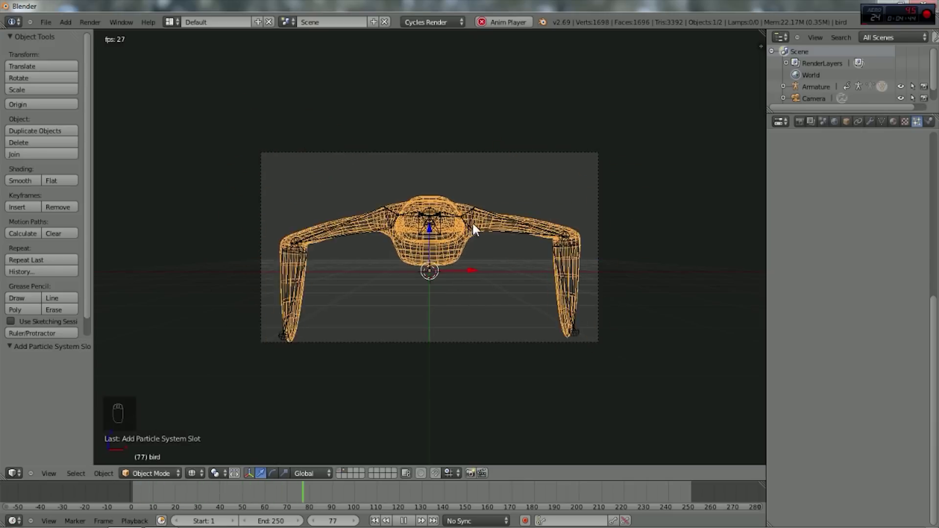
{"action": "left_click", "coordinate": [501, 216]}
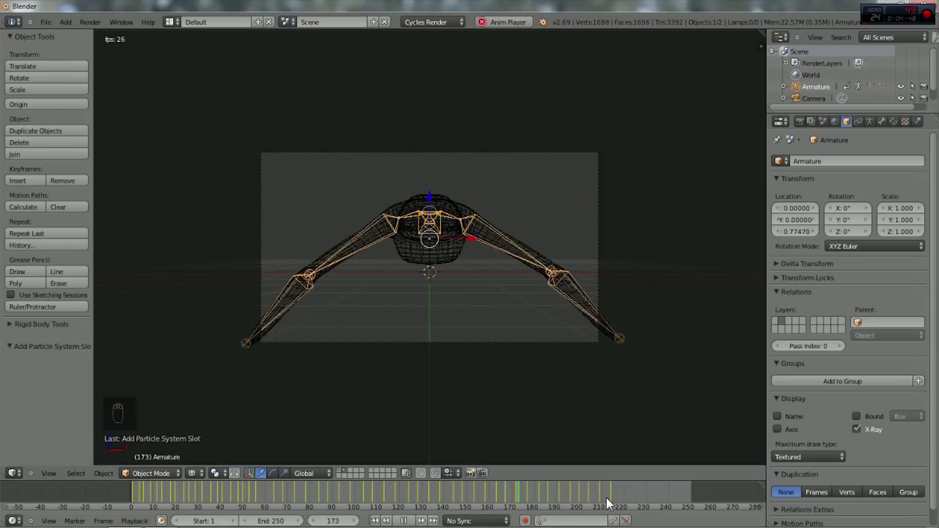
{"action": "key", "text": "space"}
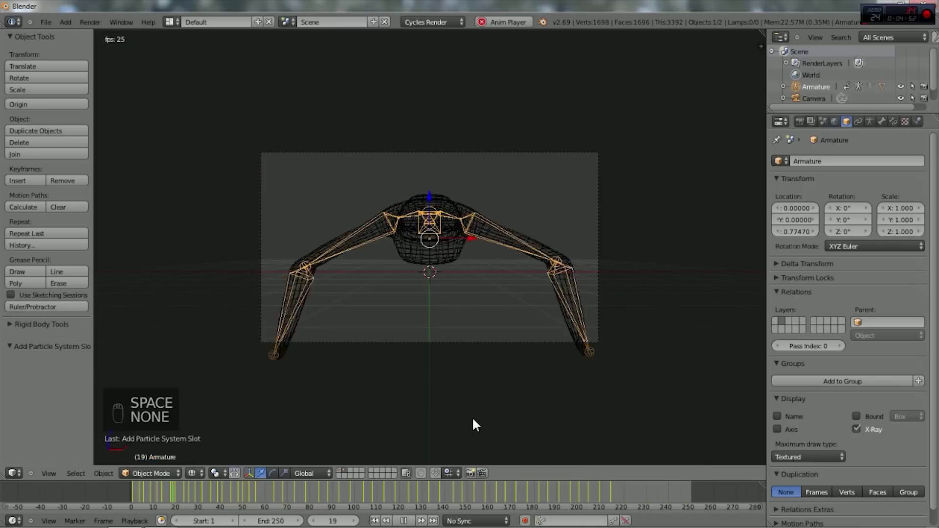
{"action": "key", "text": "Escape"}
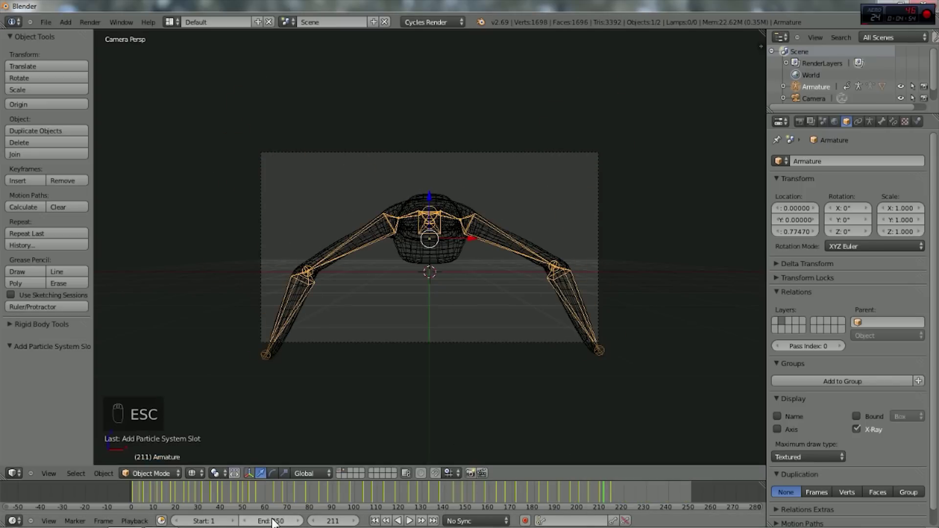
Step: Set the timeline end frame to 200
{"action": "left_click", "coordinate": [277, 520]}
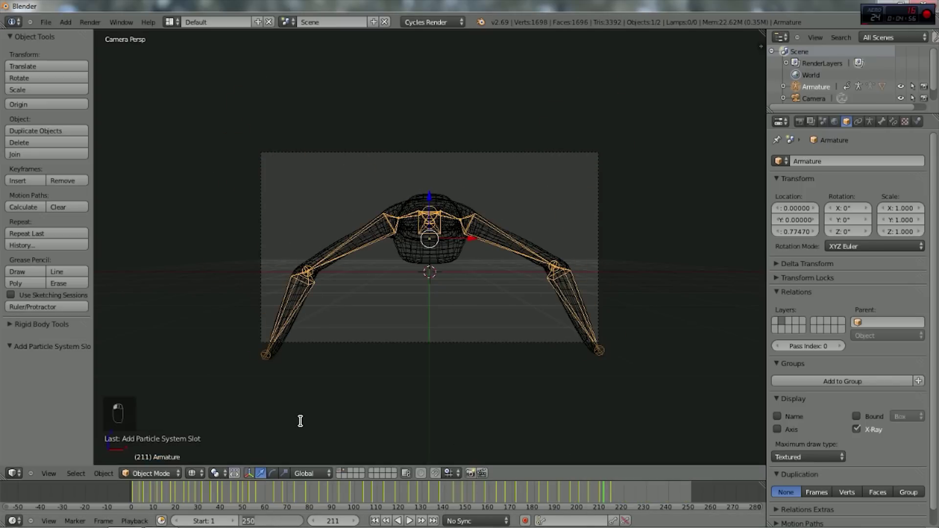
{"action": "key", "text": "KP_0"}
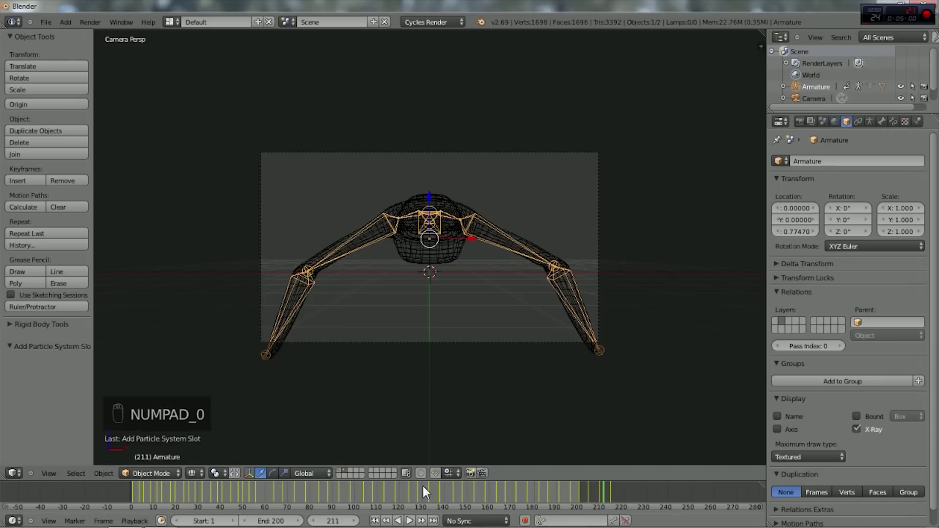
Step: Stop playback, select the bird with its armature and duplicate them upward along Z
{"action": "left_click_drag", "start_coordinate": [441, 239], "coordinate": [442, 239]}
{"action": "key", "text": "alt+a"}
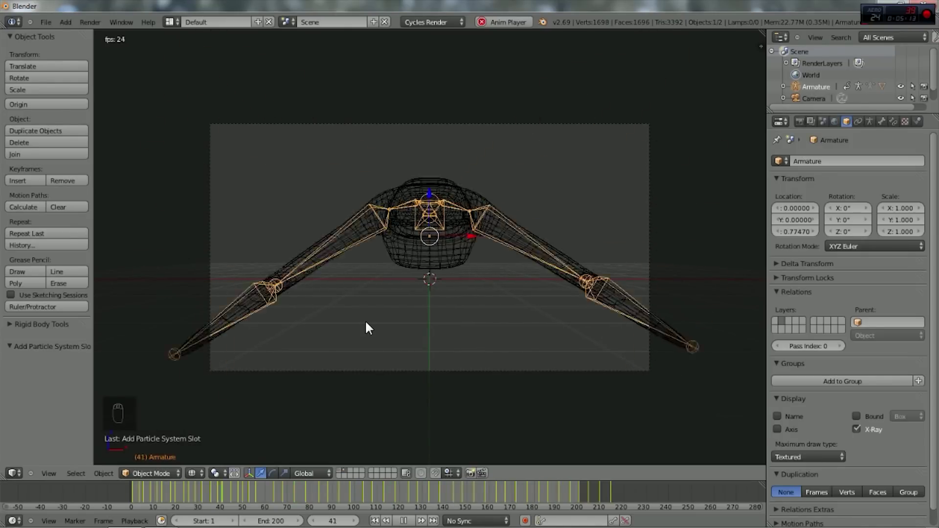
{"action": "key", "text": "Escape"}
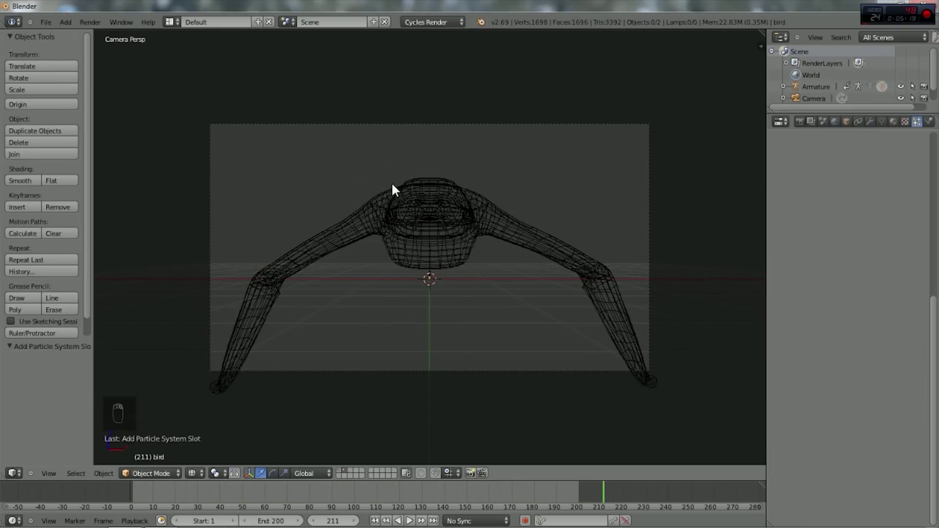
{"action": "key", "text": "a"}
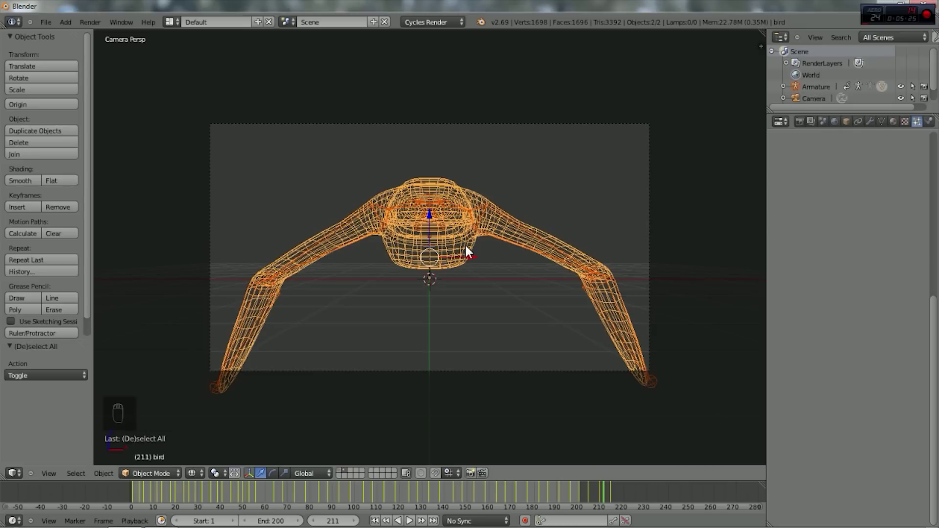
{"action": "key", "text": "shift+d"}
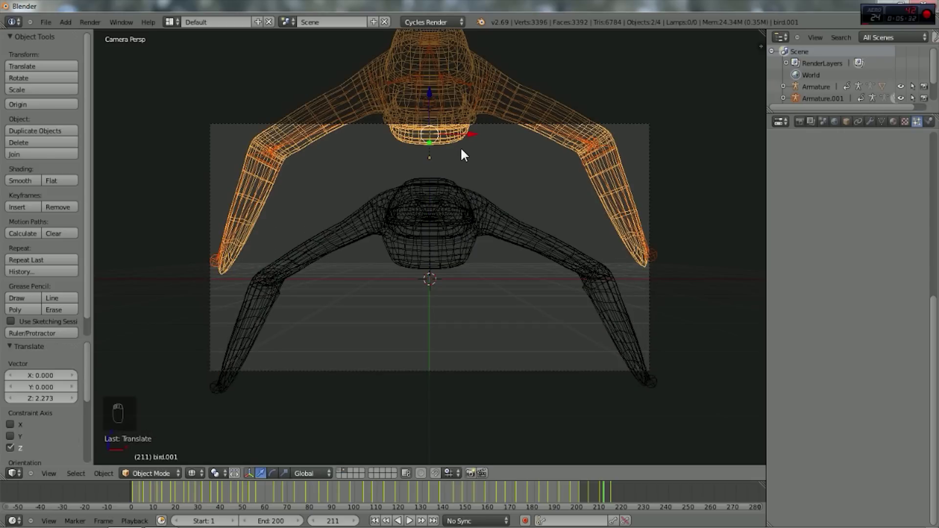
Step: View the two birds in front orthographic and play both flapping together
{"action": "key", "text": "KP_1"}
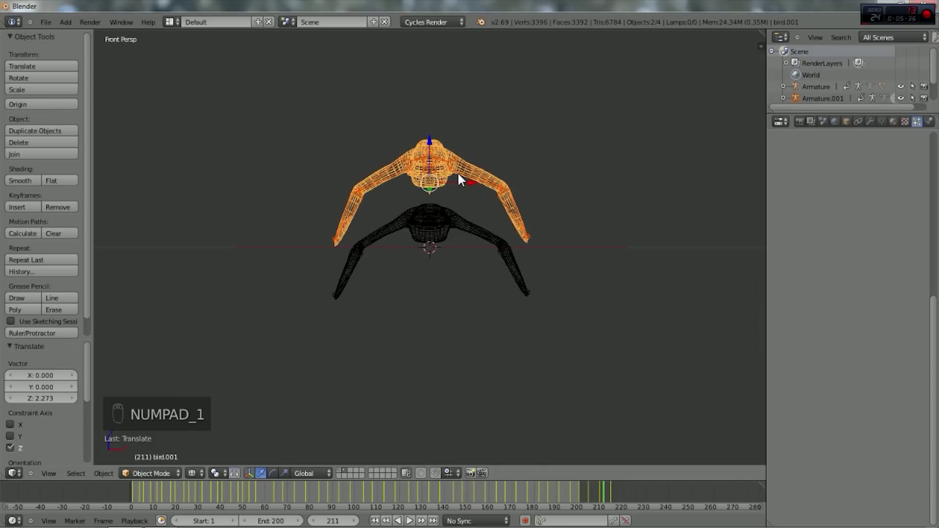
{"action": "key", "text": "KP_5"}
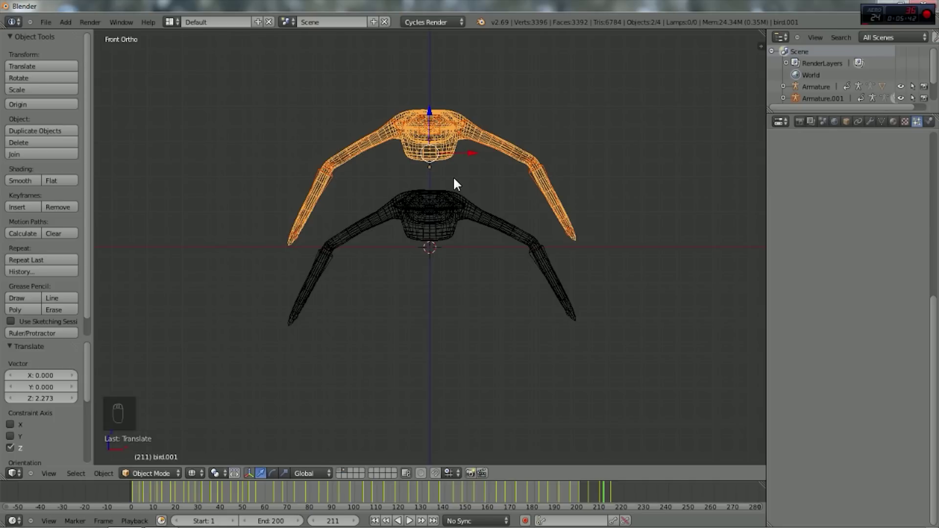
{"action": "key", "text": "alt+a"}
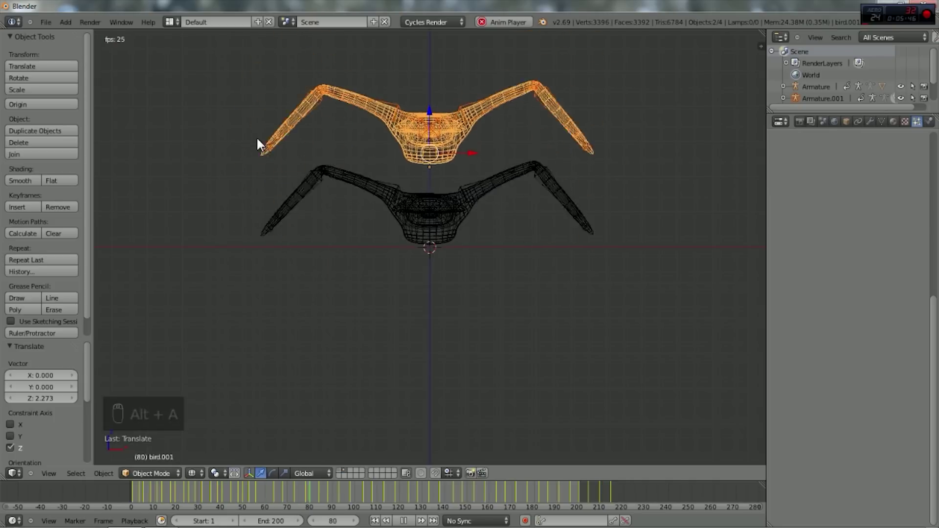
Step: Bring up the Animation layout and view the birds from the front
{"action": "key", "text": "Escape"}
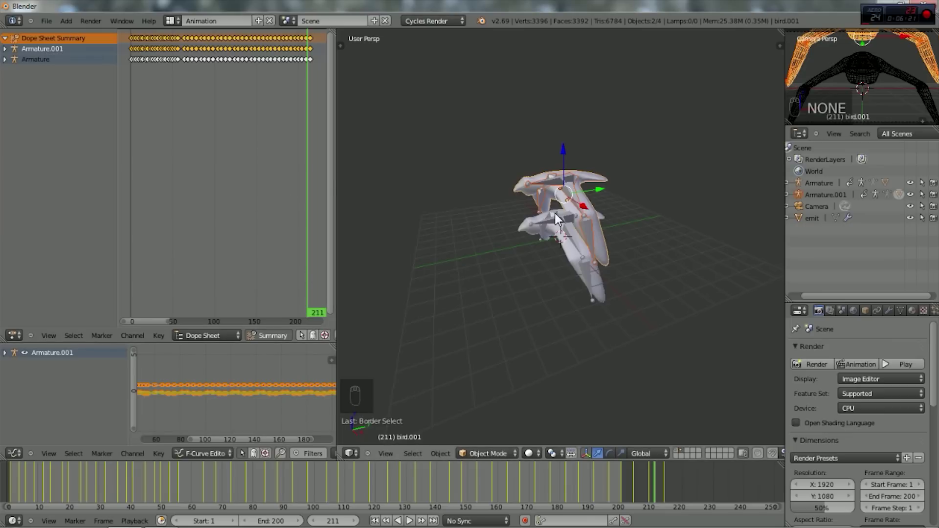
{"action": "key", "text": "KP_1"}
{"action": "key", "text": "KP_5"}
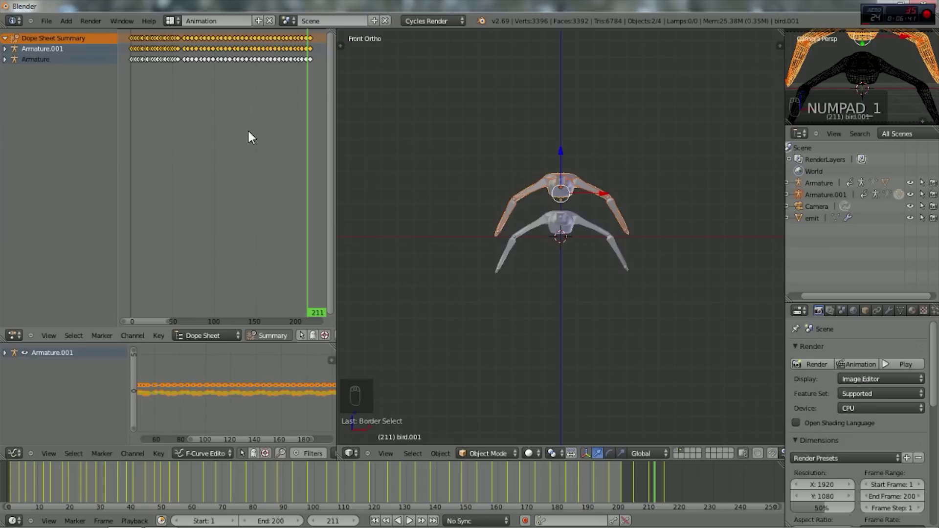
Step: Offset Armature.001's flapping keyframes in time and play to see the birds flap out of step
{"action": "key", "text": "g"}
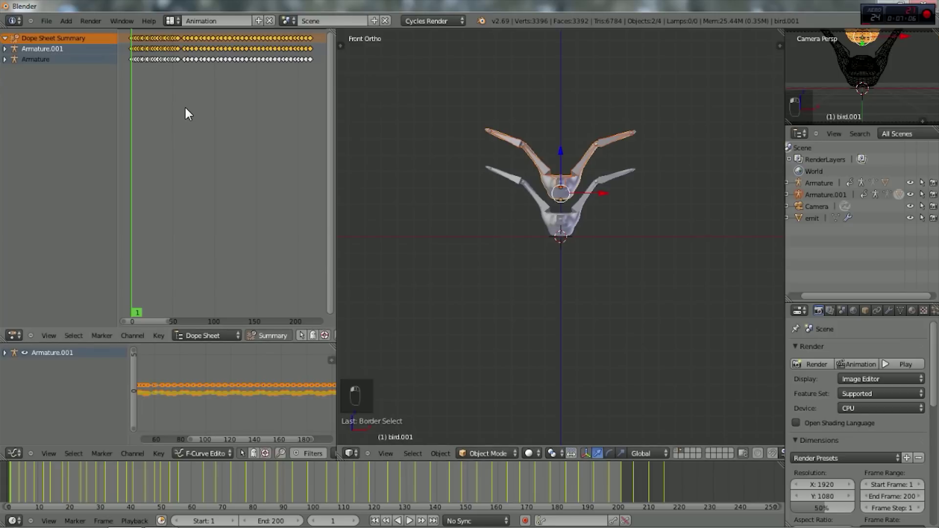
{"action": "key", "text": "g"}
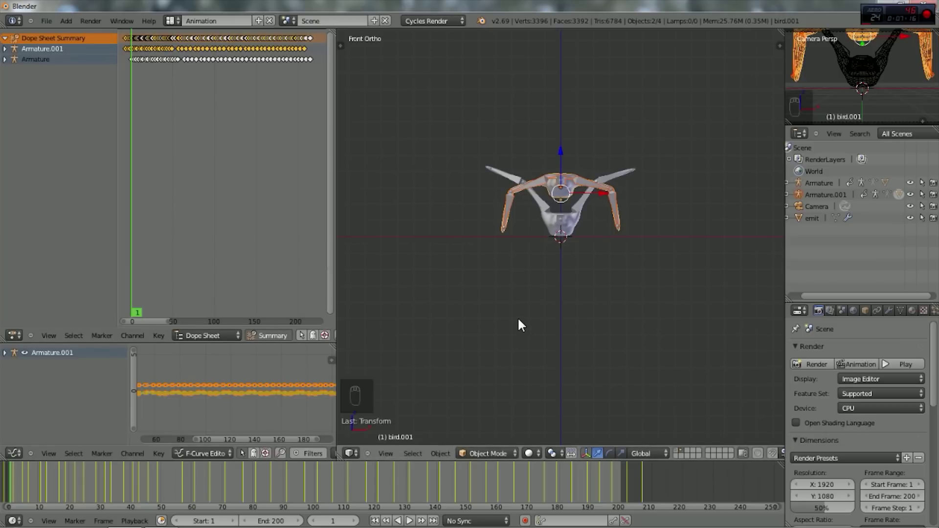
{"action": "key", "text": "alt+a"}
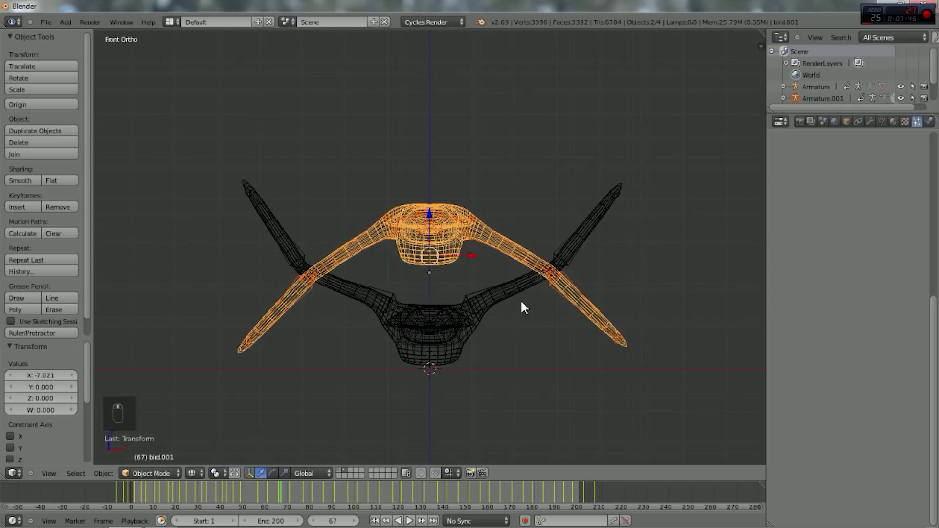
Step: Group the bird mesh into a new group named Birds, then make the emit plane active again
{"action": "left_click_drag", "start_coordinate": [445, 365], "coordinate": [454, 259]}
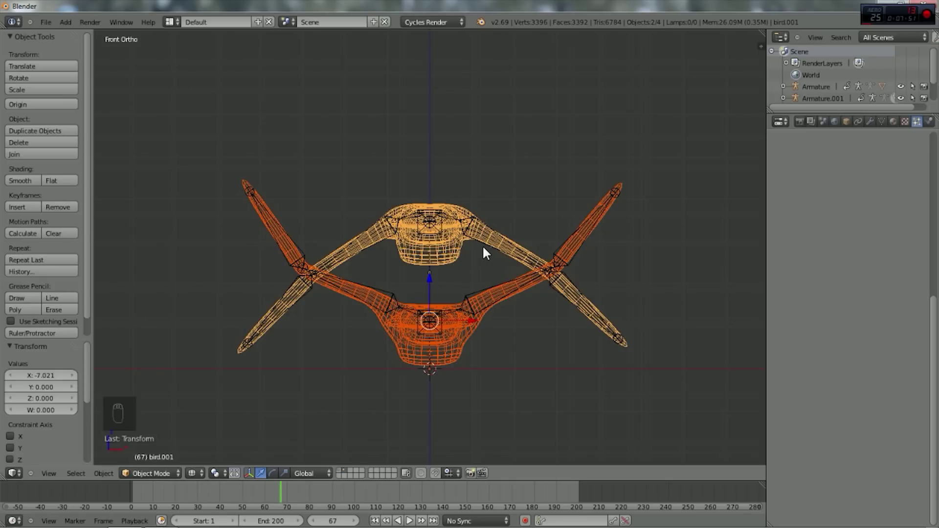
{"action": "key", "text": "ctrl+g"}
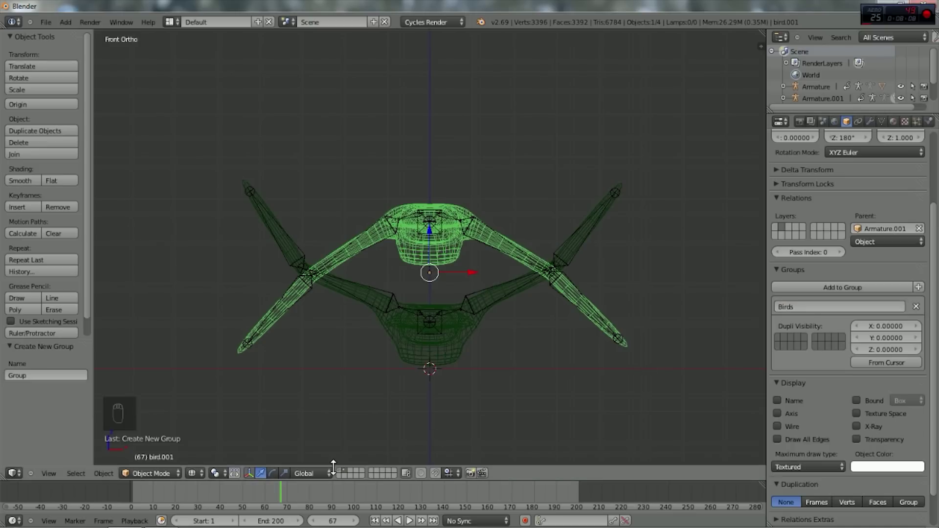
{"action": "left_click", "coordinate": [339, 472]}
{"action": "middle_click", "coordinate": [526, 331]}
Step: Render the emitter's particles as the Birds group at size 0.03
{"action": "left_click_drag", "start_coordinate": [465, 402], "coordinate": [335, 475]}
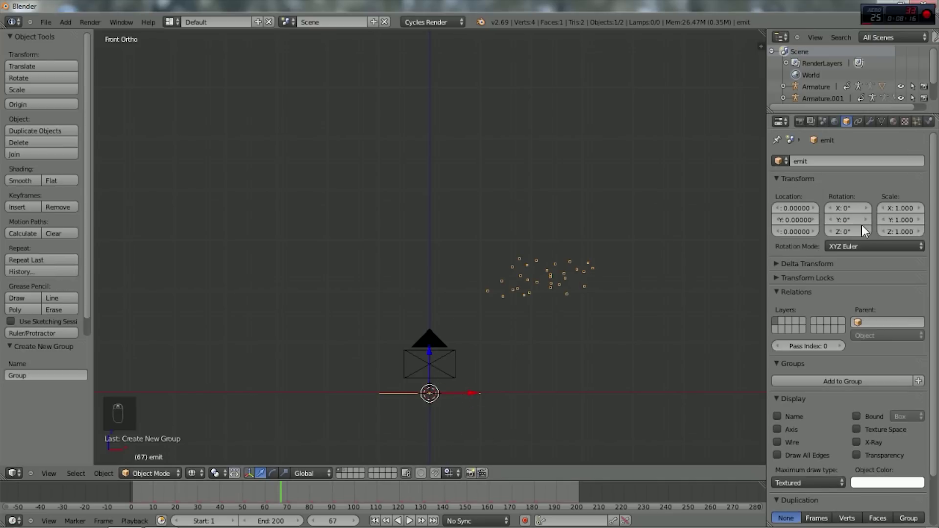
{"action": "left_click_drag", "start_coordinate": [827, 281], "coordinate": [847, 334]}
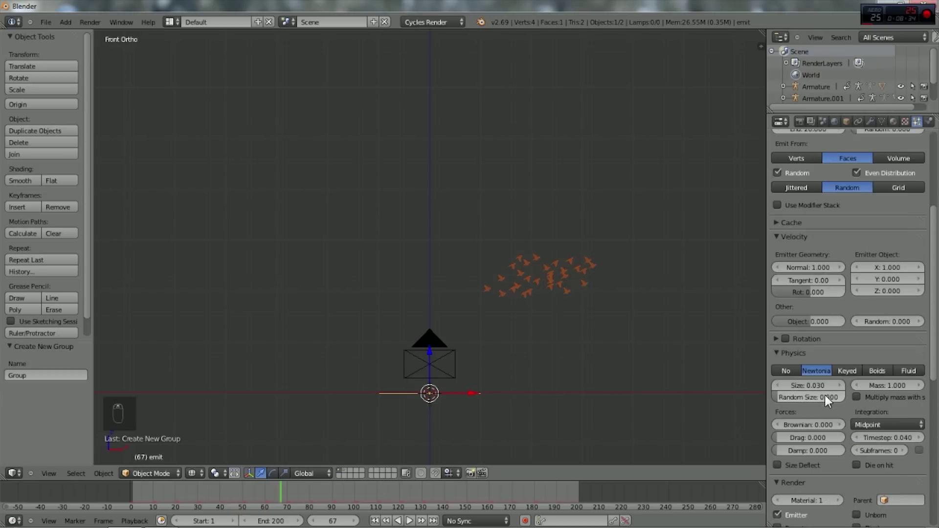
{"action": "left_click_drag", "start_coordinate": [475, 402], "coordinate": [475, 402]}
Step: Preview the rising flock through the scene camera, stopping playback at frame 125
{"action": "key", "text": "KP_0"}
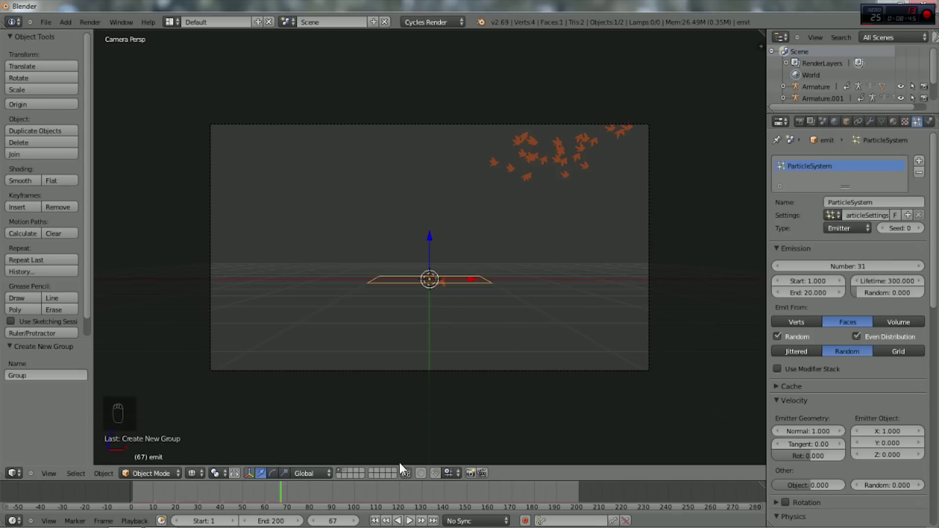
{"action": "left_click_drag", "start_coordinate": [379, 519], "coordinate": [423, 374]}
{"action": "key", "text": "alt+a"}
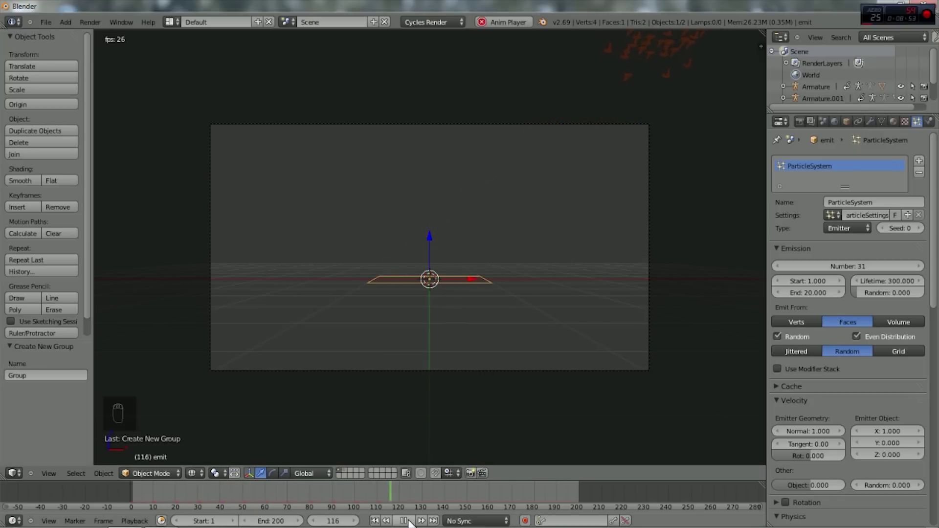
{"action": "left_click", "coordinate": [411, 519]}
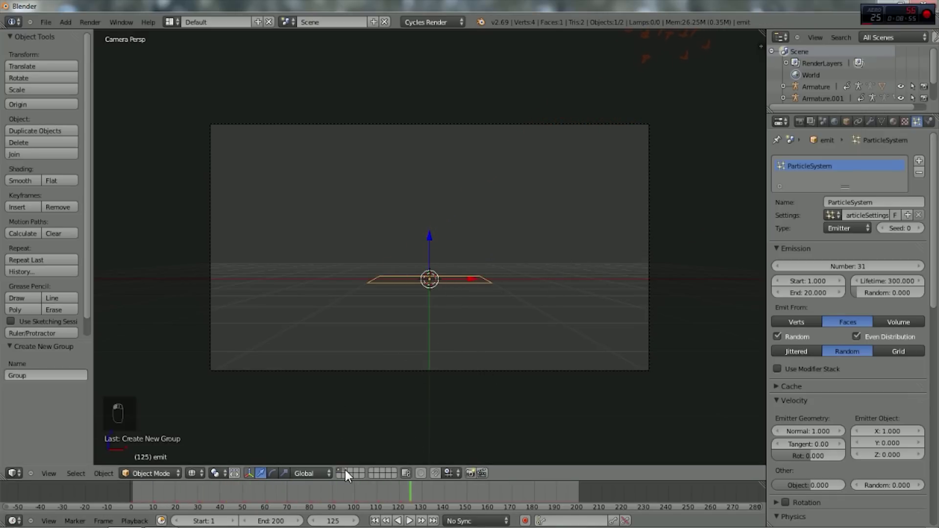
Step: Select the bird mesh and apply its transformation so it emits at full size
{"action": "left_click", "coordinate": [346, 477]}
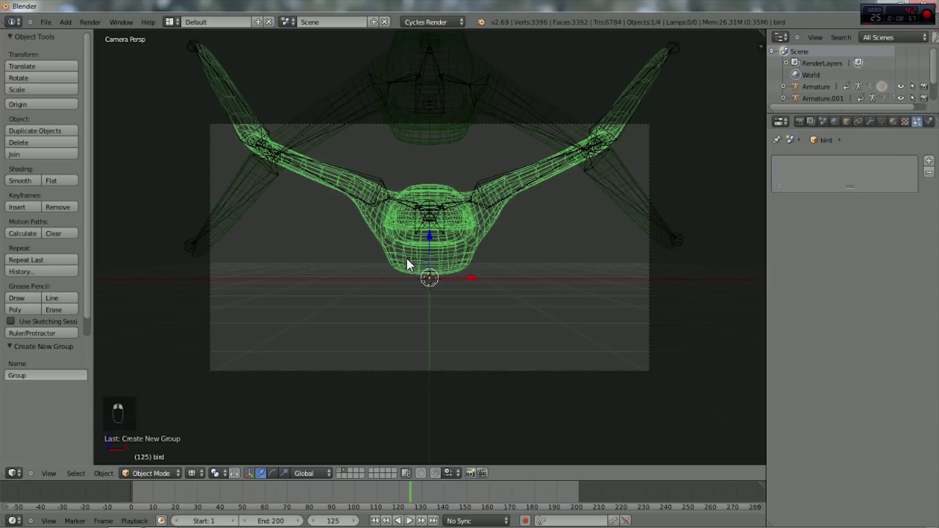
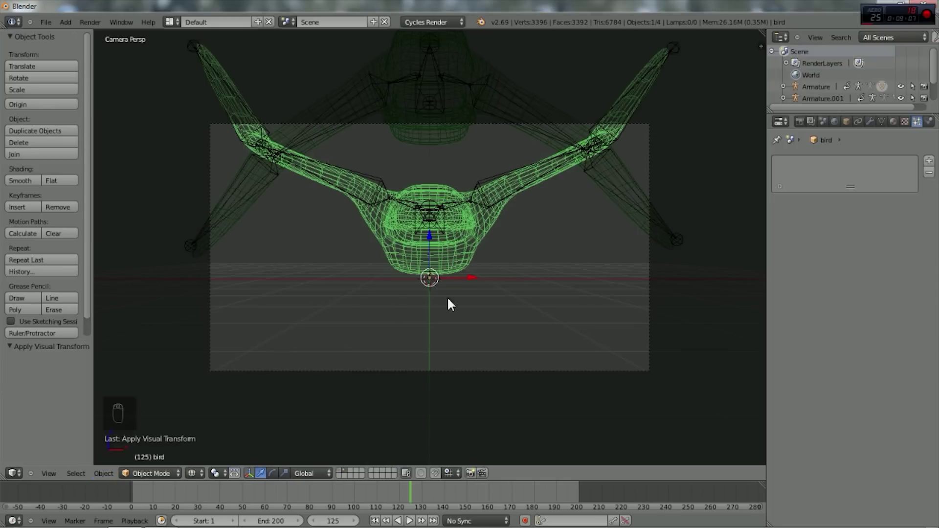
Step: Free the particle bakes, rewind to frame 1 and replay the flock
{"action": "left_click", "coordinate": [342, 472]}
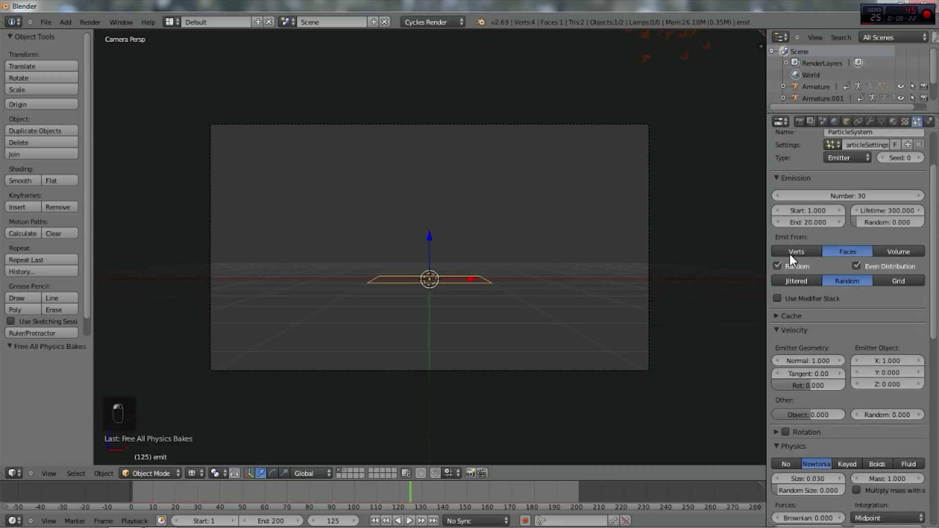
{"action": "left_click", "coordinate": [487, 354]}
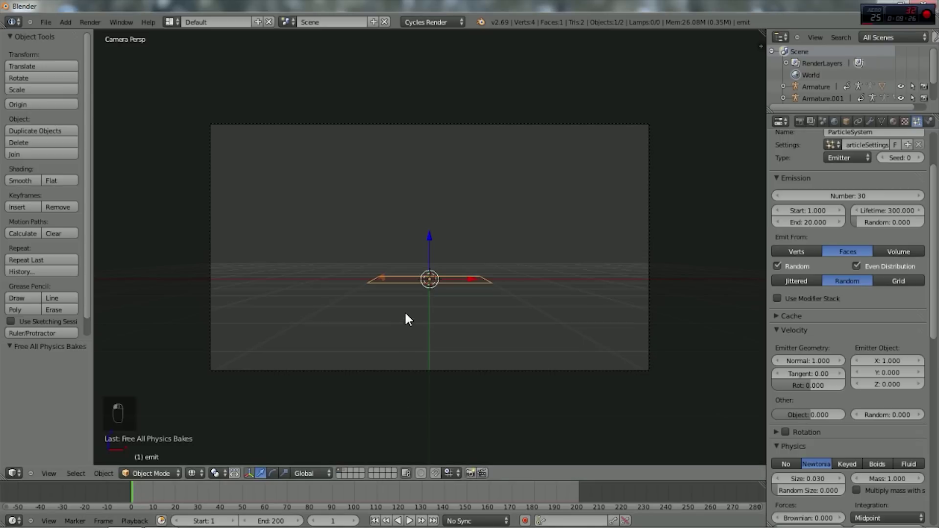
{"action": "key", "text": "alt+a"}
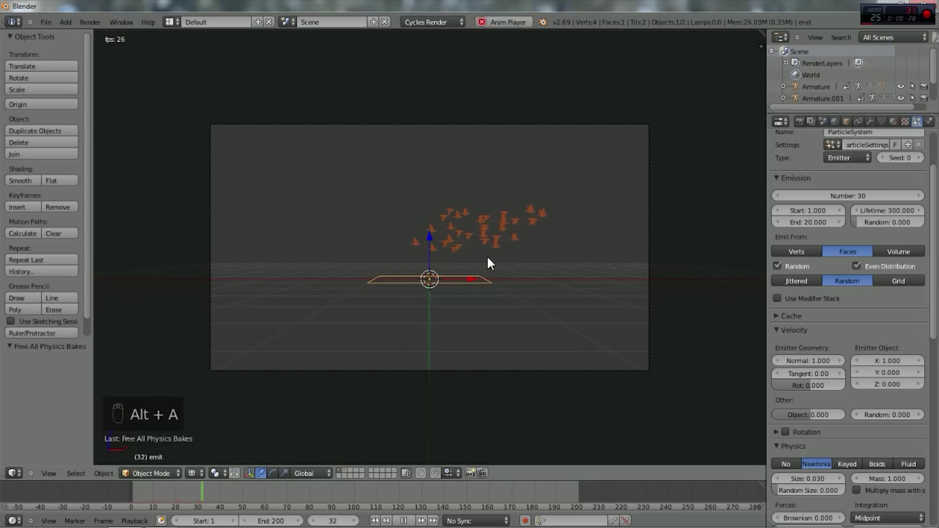
Step: Give the emitter sideways velocity X 1.01, particle size 0.04 and 33 birds
{"action": "left_click_drag", "start_coordinate": [408, 520], "coordinate": [921, 248]}
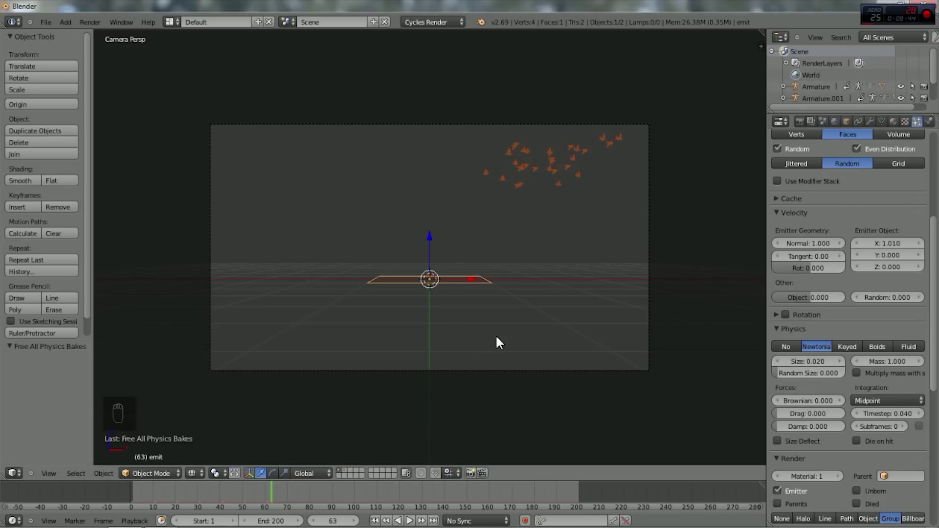
{"action": "left_click_drag", "start_coordinate": [544, 370], "coordinate": [463, 282]}
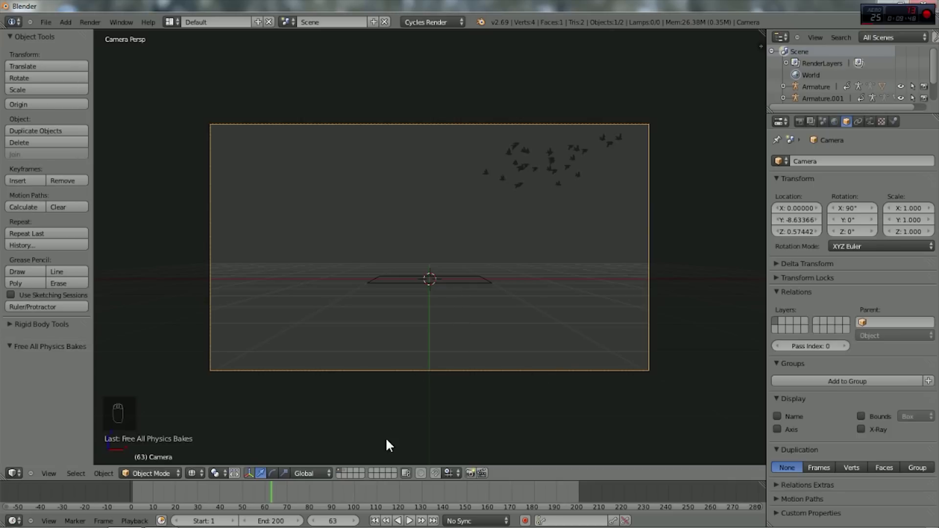
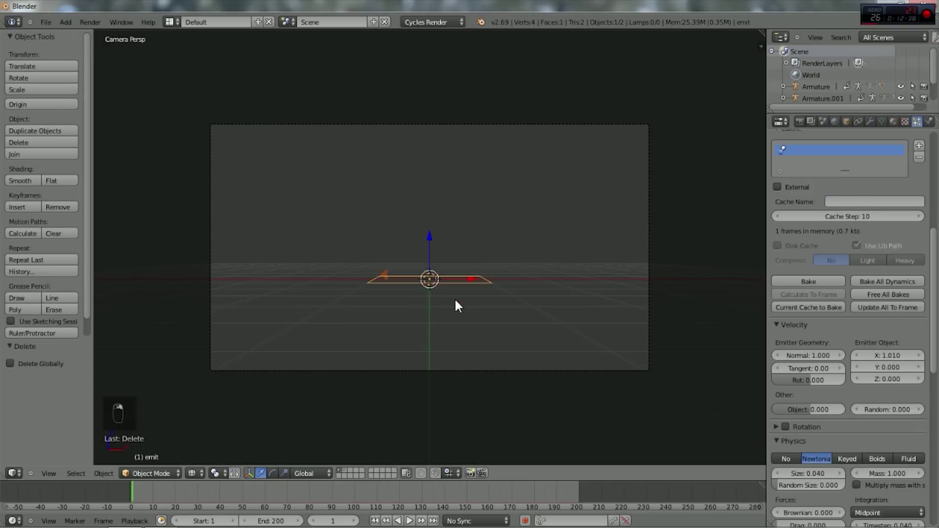
{"action": "left_click", "coordinate": [457, 304]}
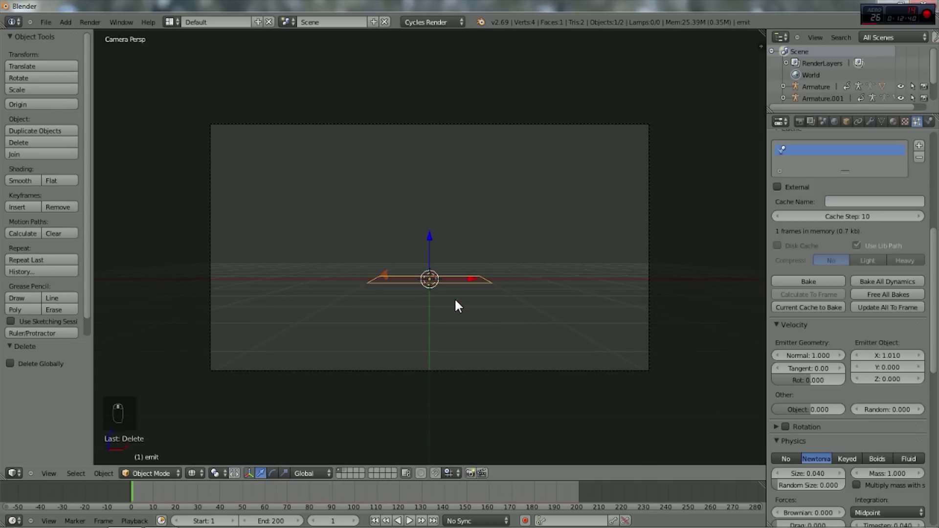
{"action": "left_click", "coordinate": [813, 348]}
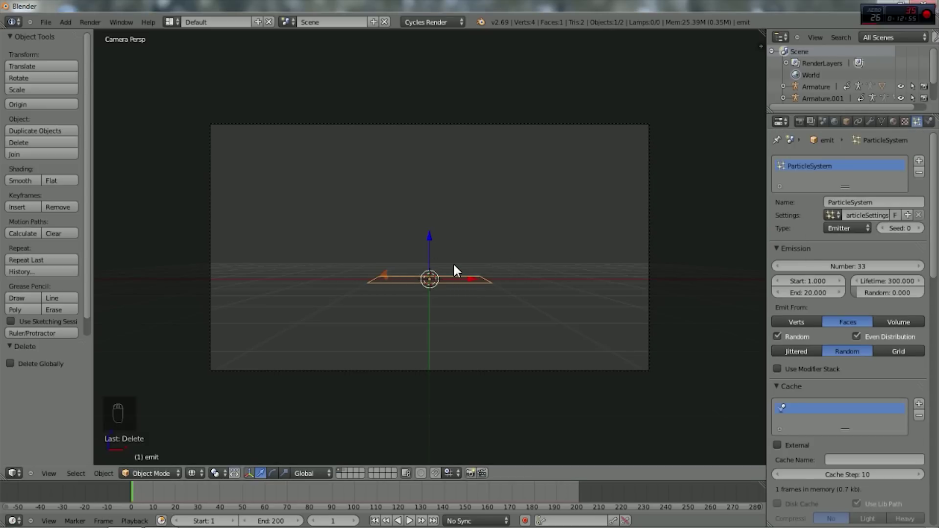
Step: Add a wind force field beside the emitter, rotated 90° to blow sideways at strength 4, and play
{"action": "key", "text": "shift+a"}
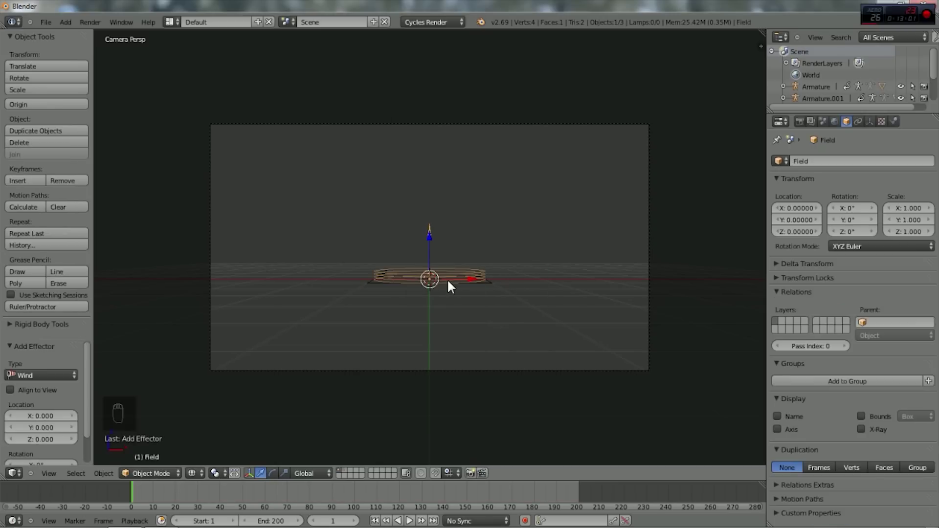
{"action": "key", "text": "r"}
{"action": "key", "text": "g"}
{"action": "key", "text": "r"}
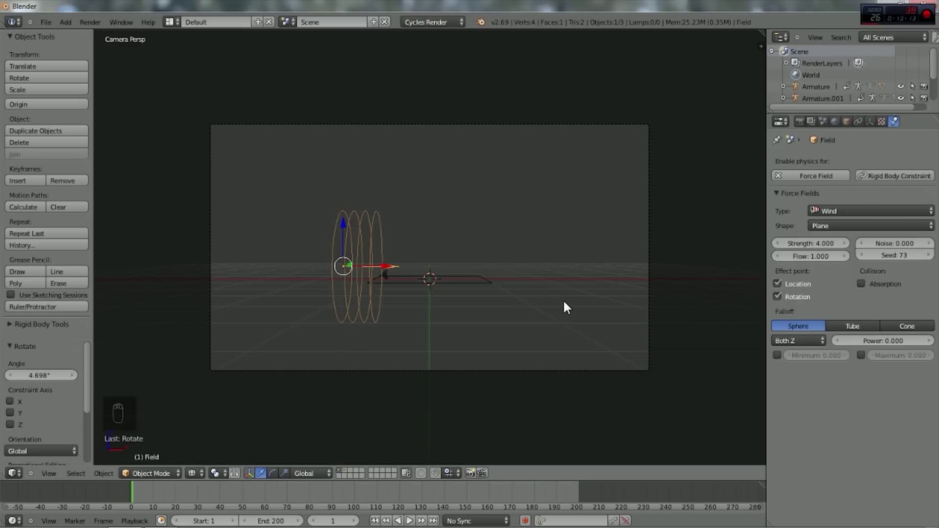
{"action": "key", "text": "alt+a"}
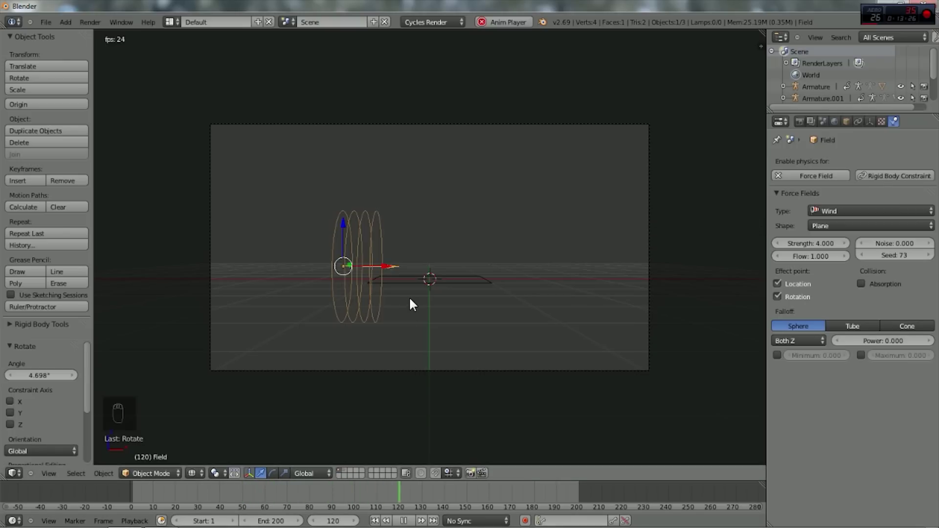
Step: Add a turbulence field with strength 3.5, size 0.5, noise 0.3, then tilt the wind field slightly
{"action": "key", "text": "shift+a"}
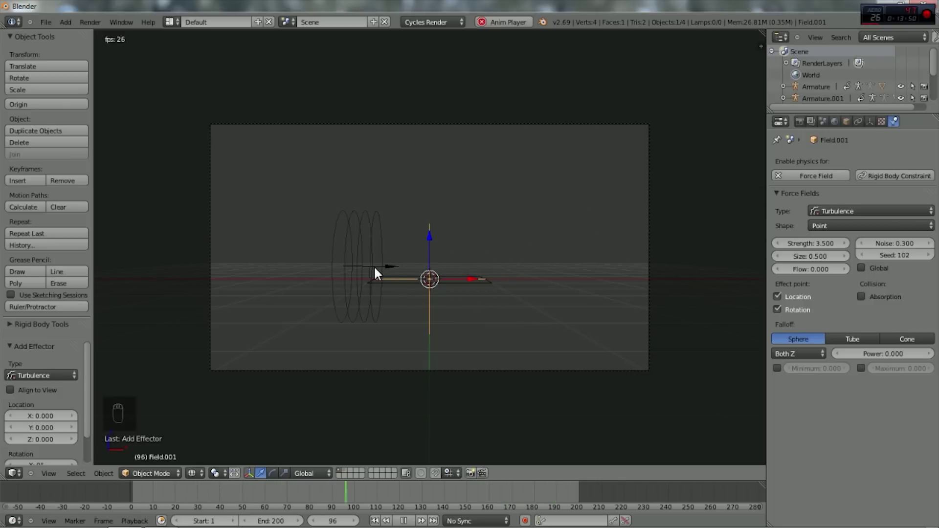
{"action": "left_click", "coordinate": [364, 261]}
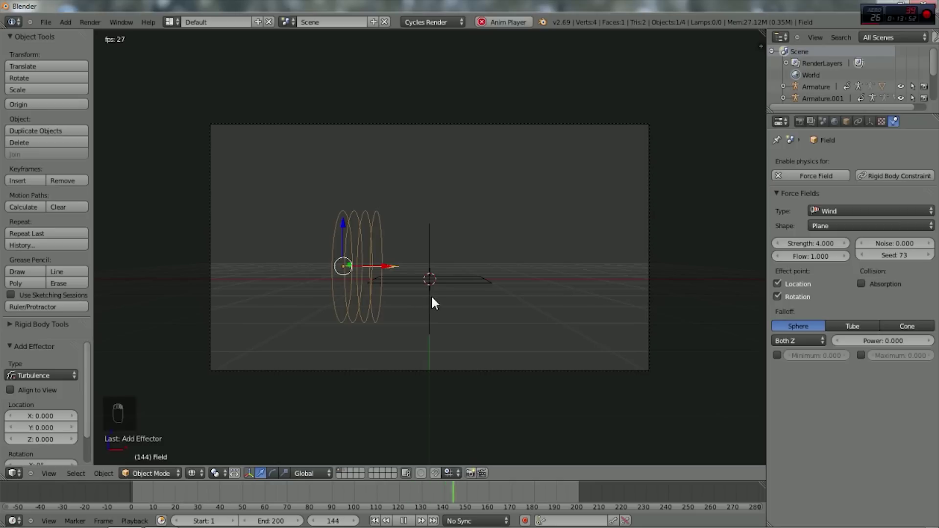
{"action": "key", "text": "r"}
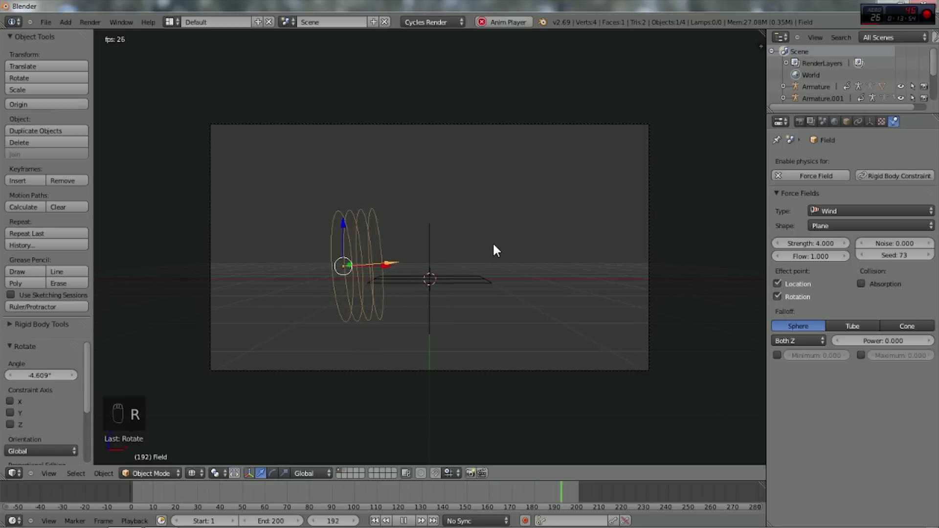